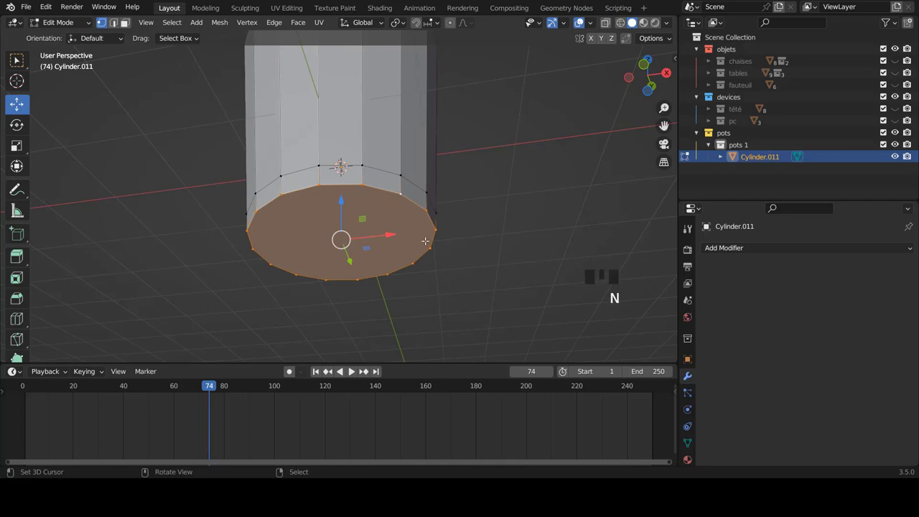
# Inset the cup's bottom face, leaving a smaller centre face with a wide border ring
pyautogui.press('i')
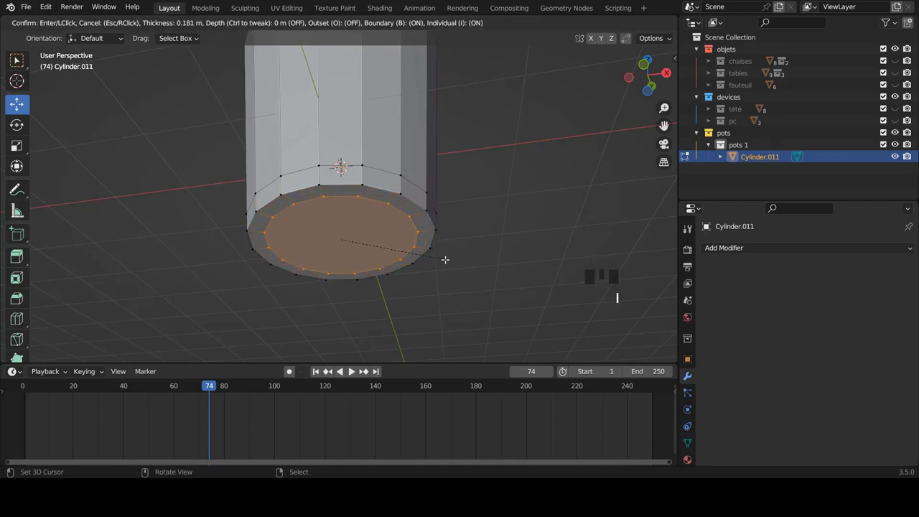
pyautogui.press('i')
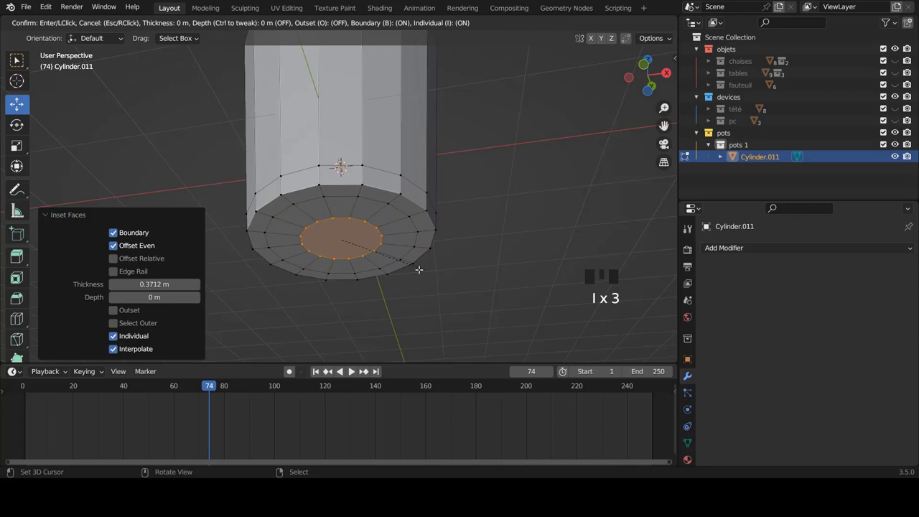
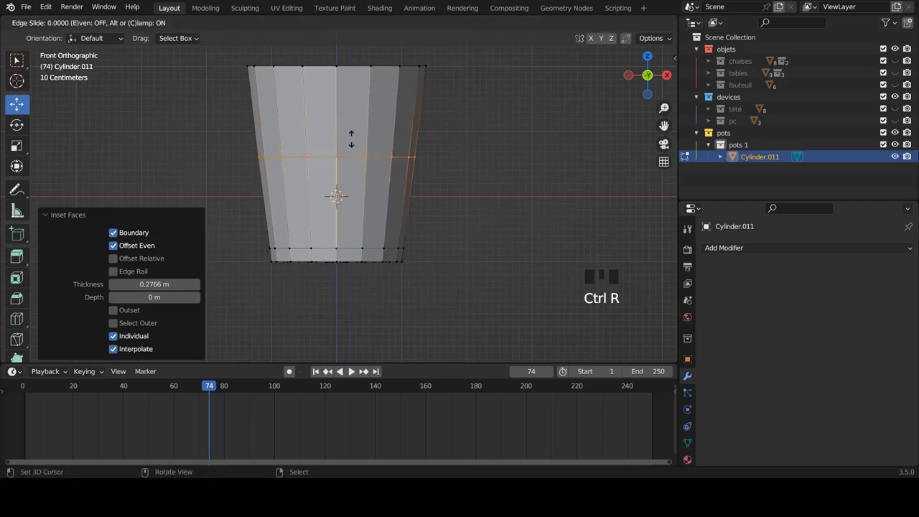
# Add a horizontal loop cut near the top of the cup body for the rim band
pyautogui.press('ctrl+r')
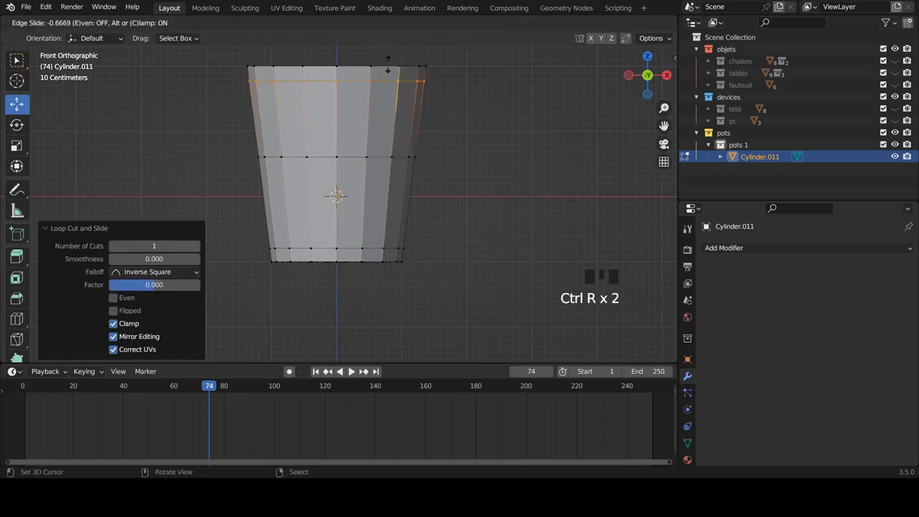
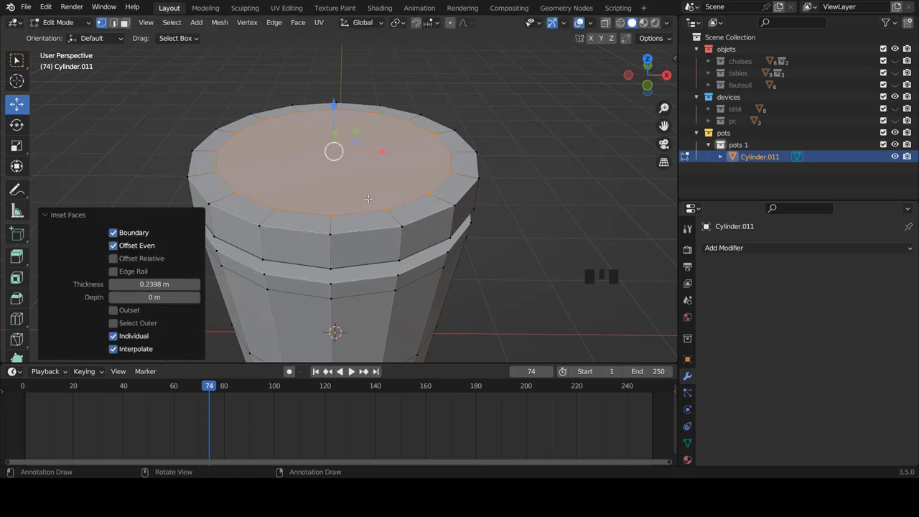
# Extrude the inset top face downward along Z to sink the opening below the rim
pyautogui.press('e')
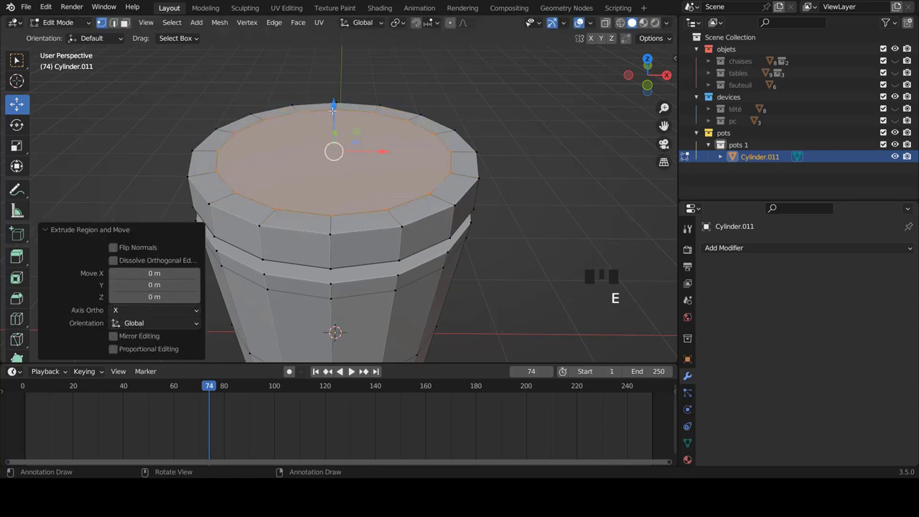
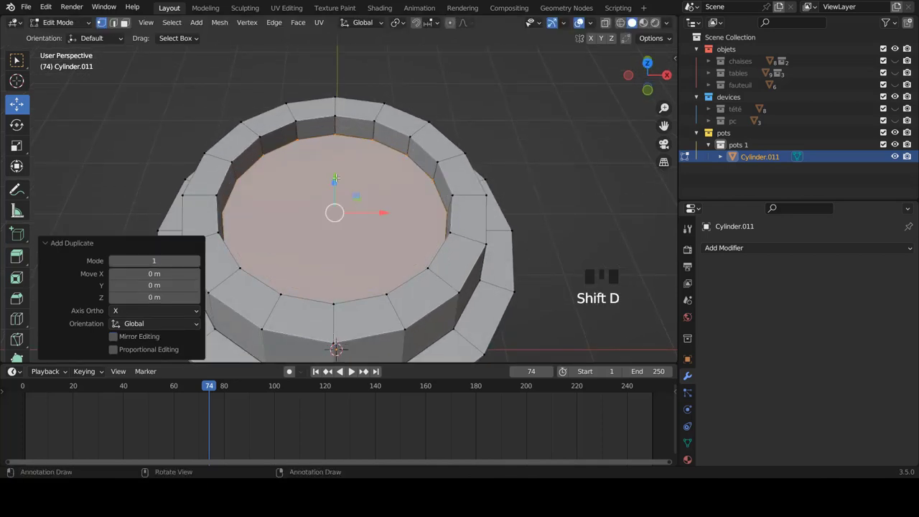
# Duplicate the recessed centre face above the cup and delete only its face, keeping the edge ring
pyautogui.press('g')
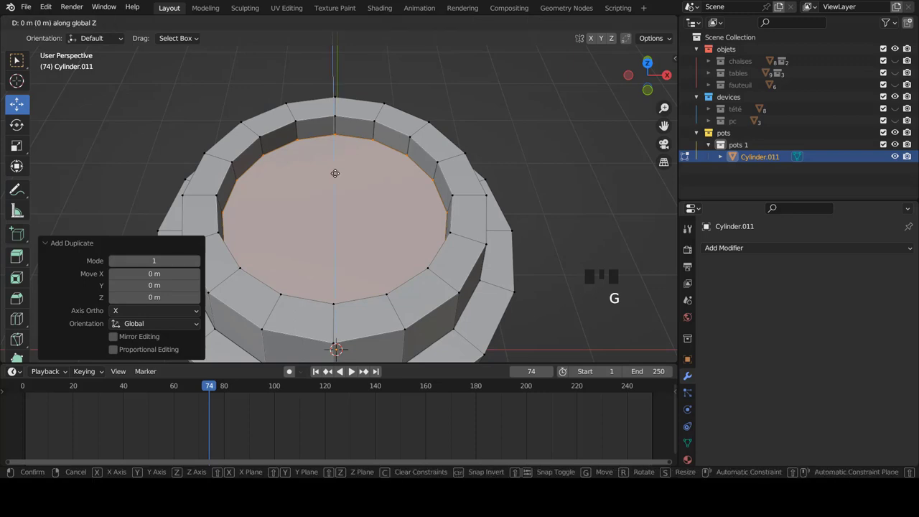
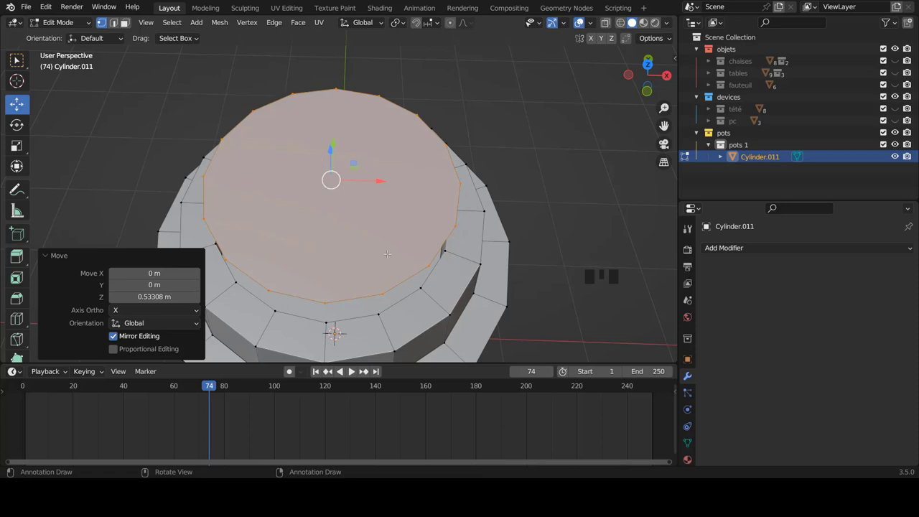
pyautogui.press('x')
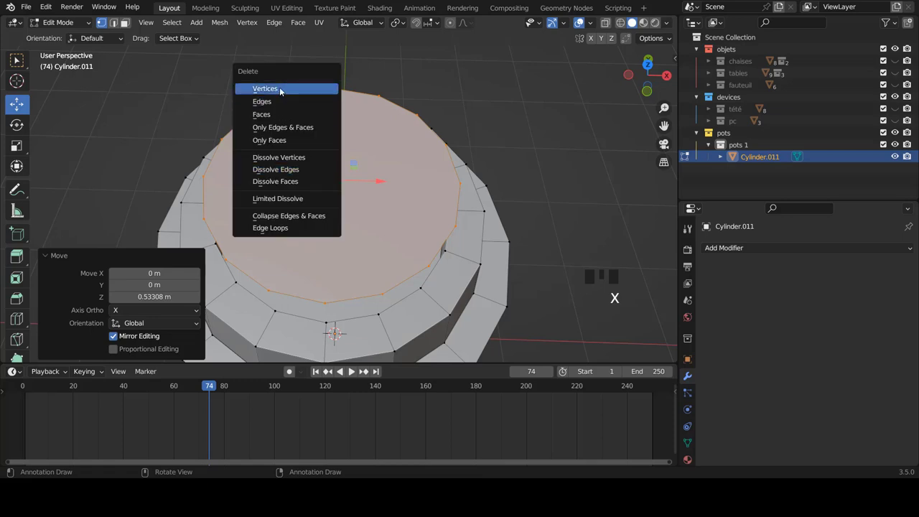
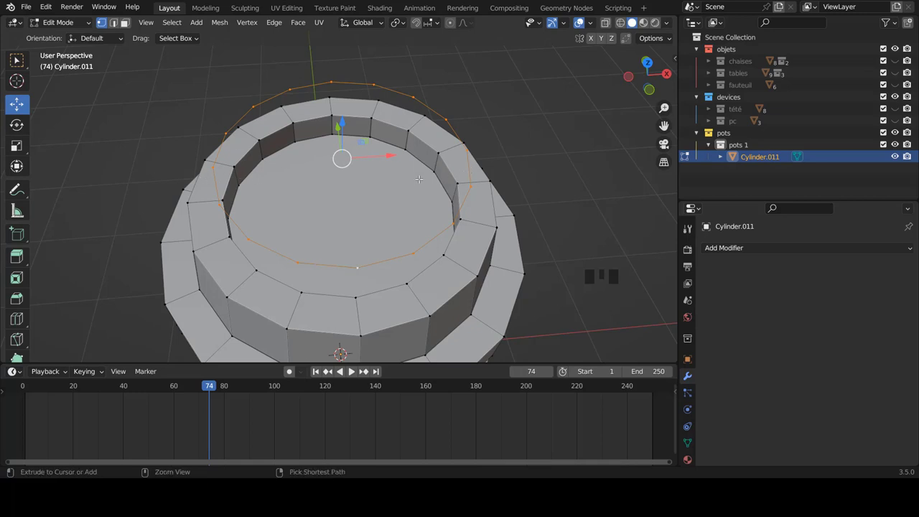
# Grid-fill the floating edge ring with span 6 into a lid disc and rotate it to align the grid from top view
pyautogui.press('ctrl+f')
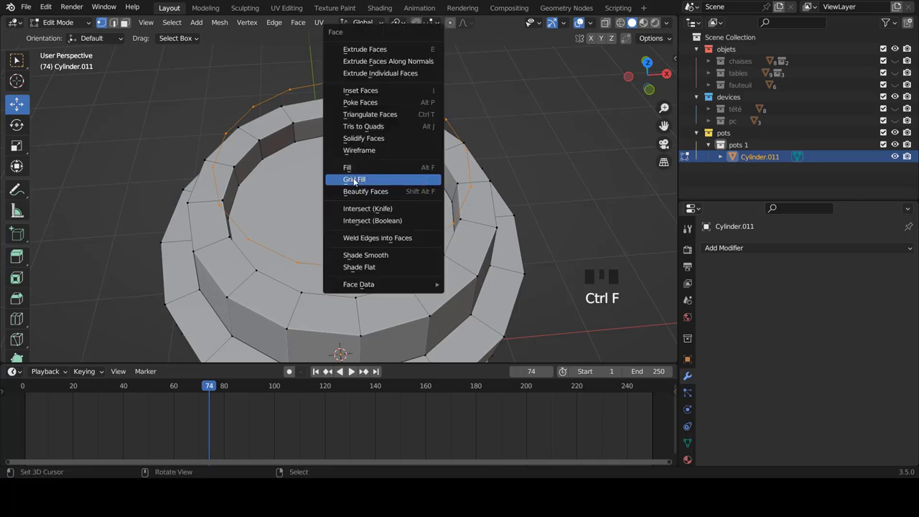
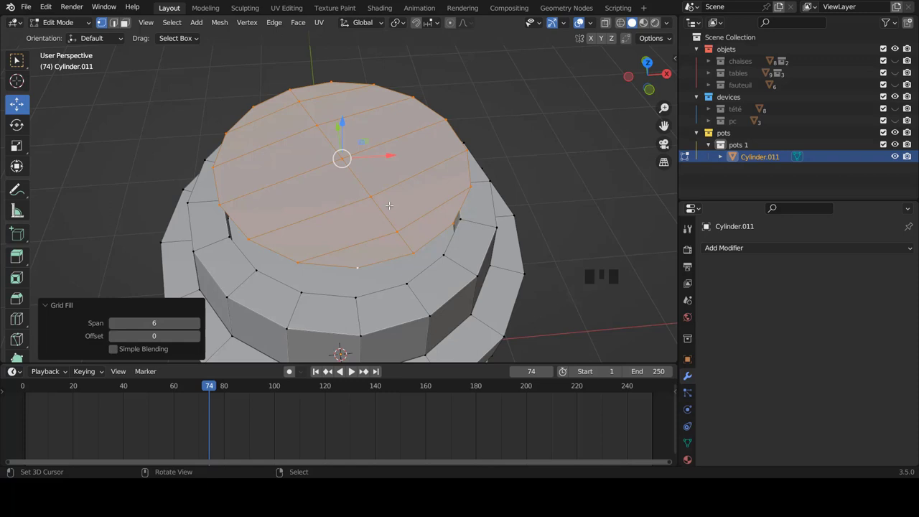
pyautogui.press('KP_7')
pyautogui.scroll(-3)
pyautogui.scroll(3)
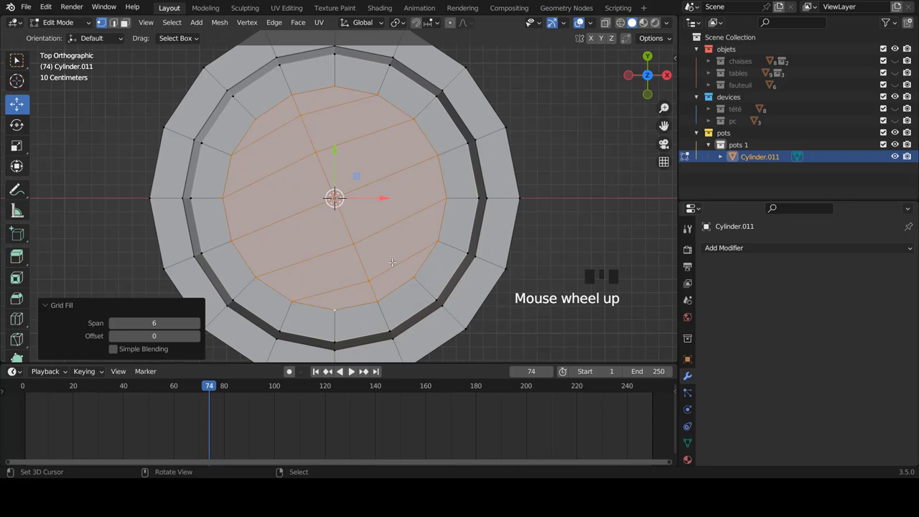
pyautogui.press('r')
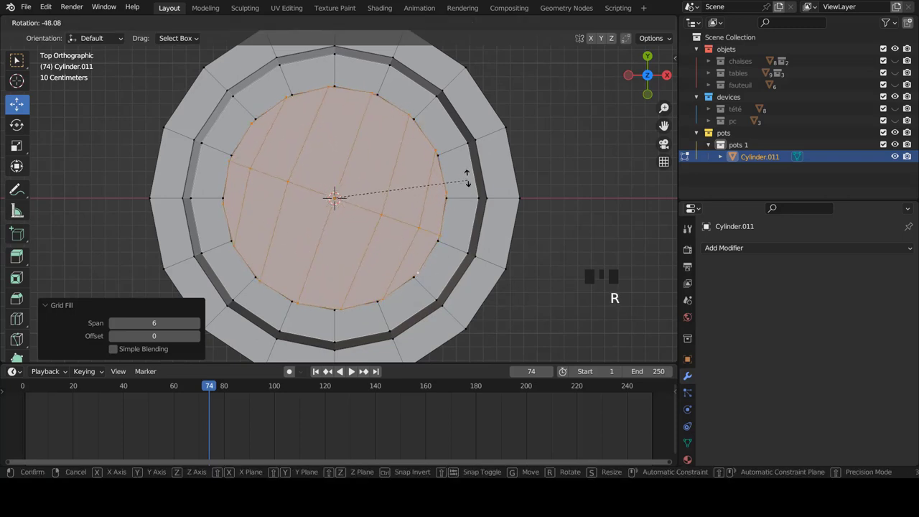
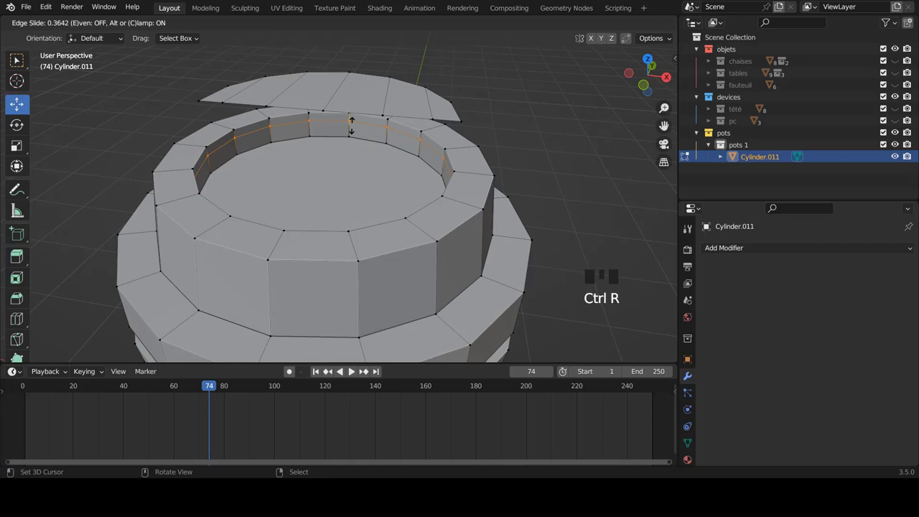
# Add loop cuts around the inner recess wall, the lid's outer side and its lower band
pyautogui.press('ctrl+r')
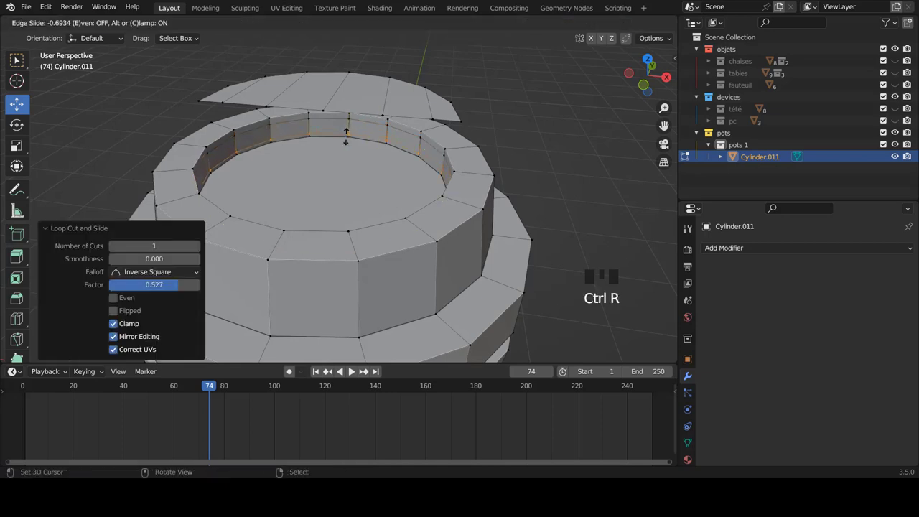
pyautogui.press('ctrl+r')
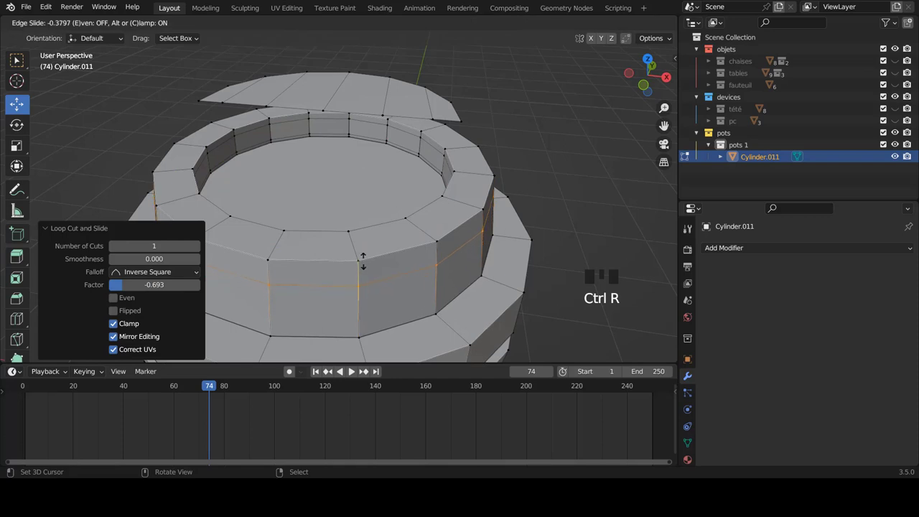
pyautogui.press('ctrl+r')
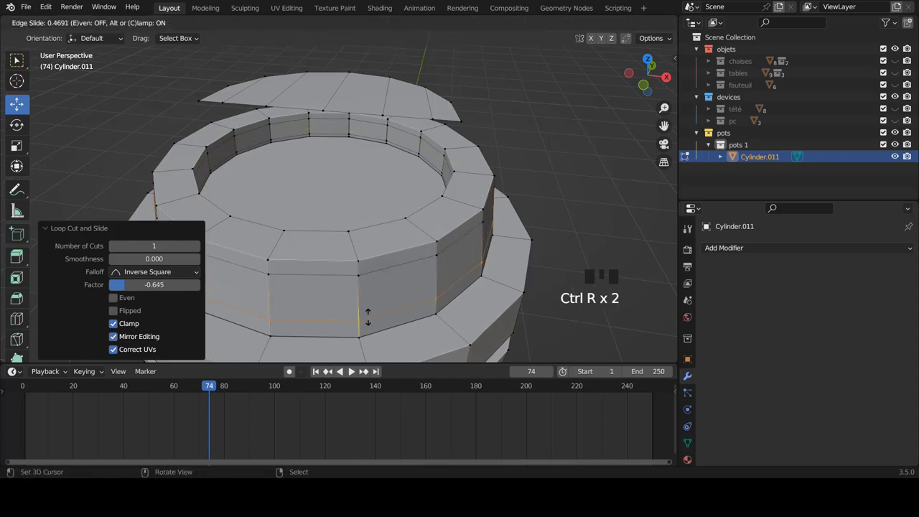
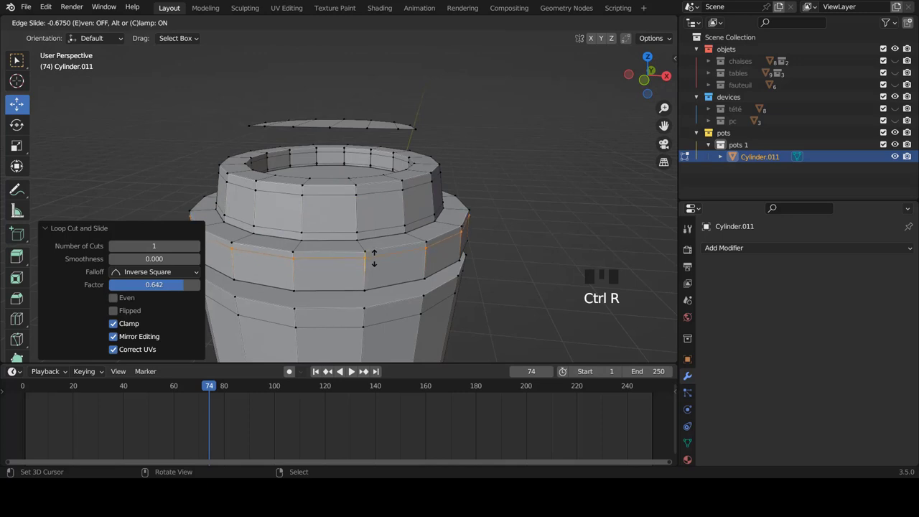
pyautogui.press('ctrl+r')
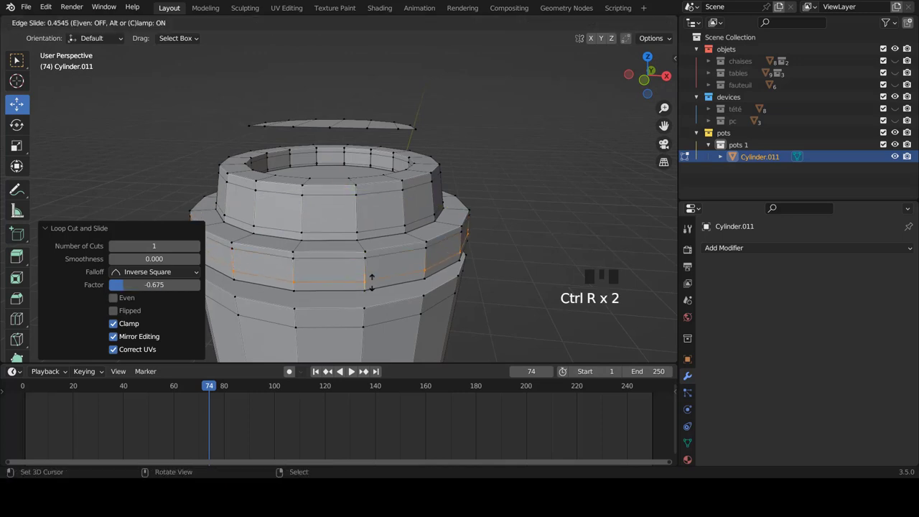
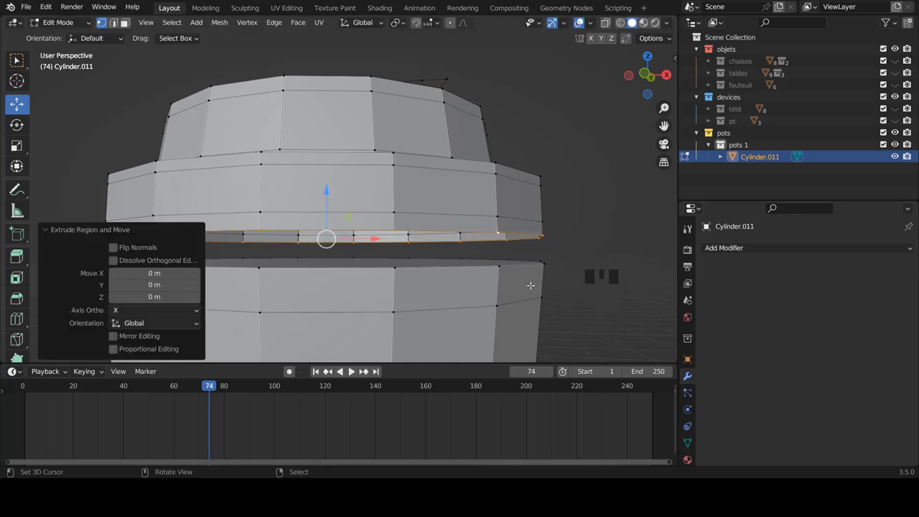
# Scale the extruded ring slightly inward to form a recessed groove around the upper section
pyautogui.press('s')
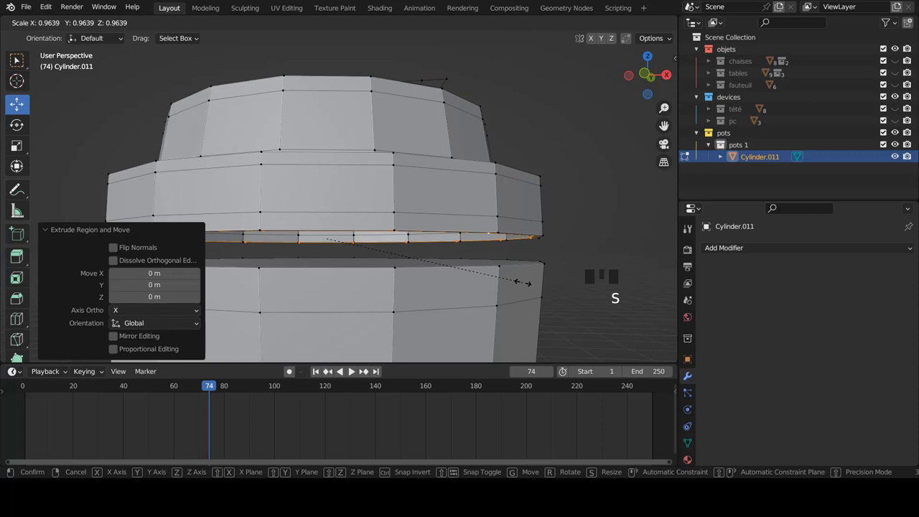
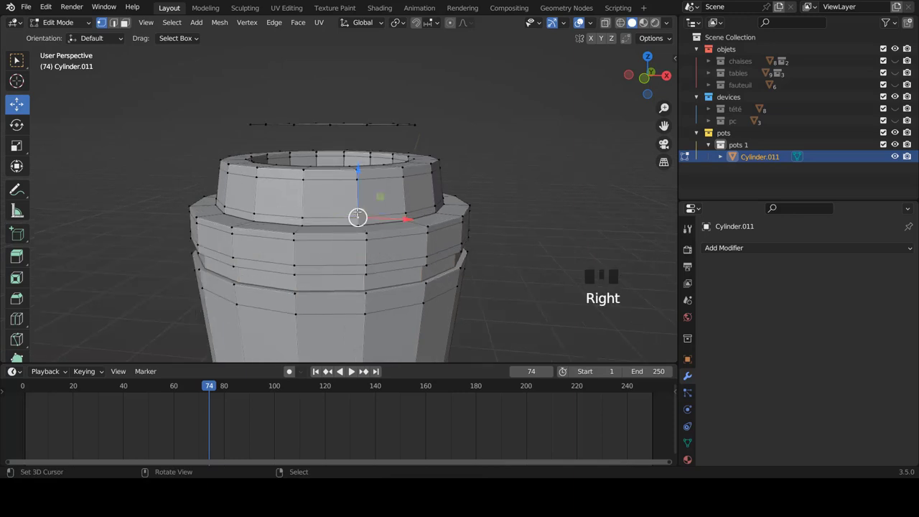
# Separate the linked lid geometry into its own object, Cylinder.012, and isolate it in local view
pyautogui.press('l')
pyautogui.press('p')
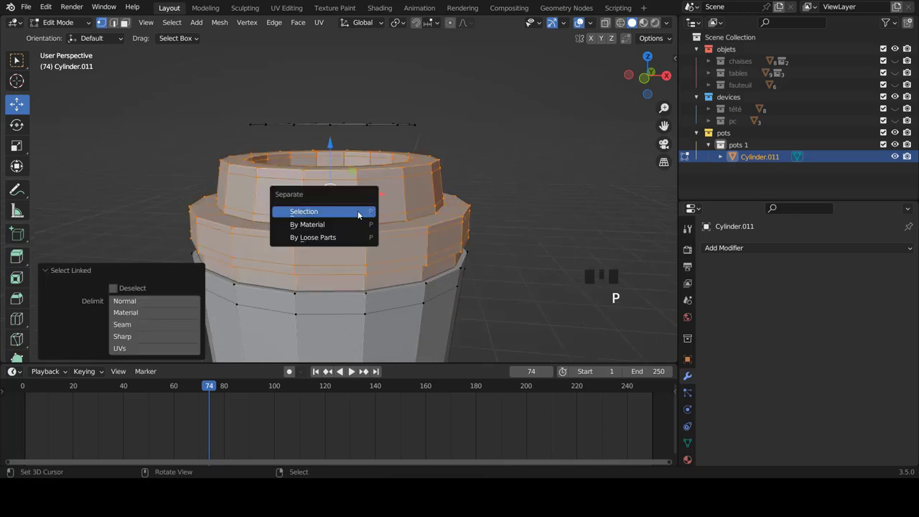
pyautogui.press('Tab')
pyautogui.moveTo(349, 196); pyautogui.dragTo(359, 322)
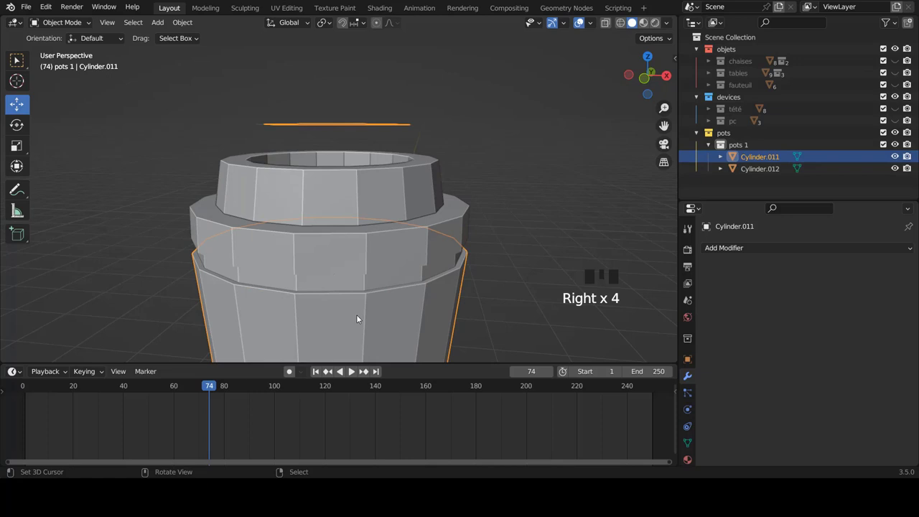
pyautogui.moveTo(351, 203); pyautogui.dragTo(355, 202)
pyautogui.press('KP_Divide')
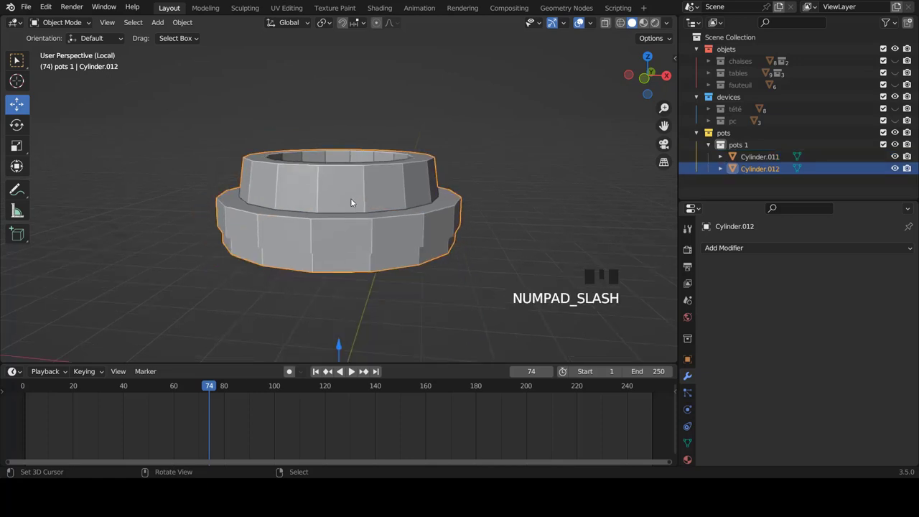
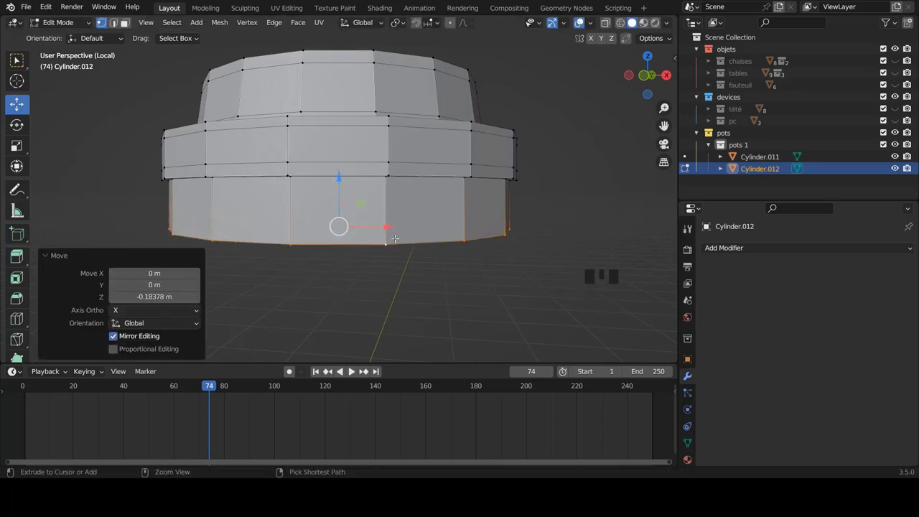
# Cut loops in the lid's lower band and extrude, shrinking inward, to form stepped ribs and a narrowed bottom rim
pyautogui.press('ctrl+r')
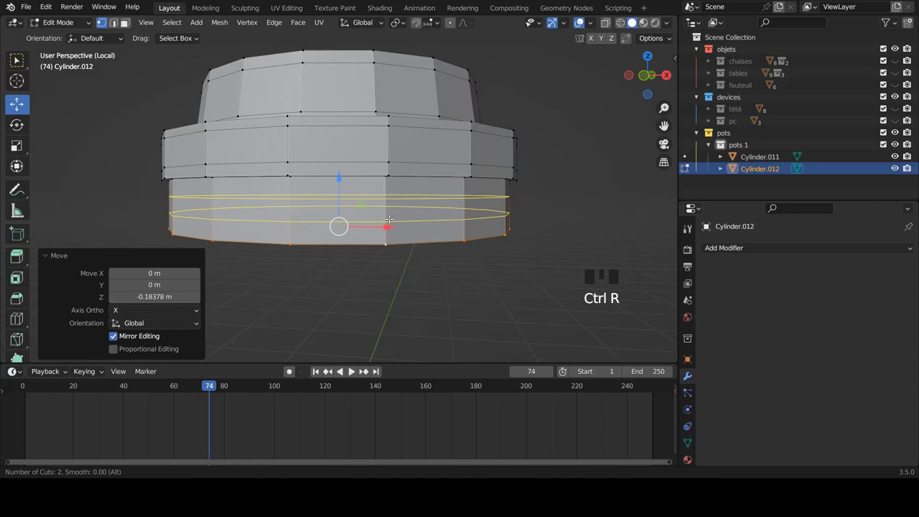
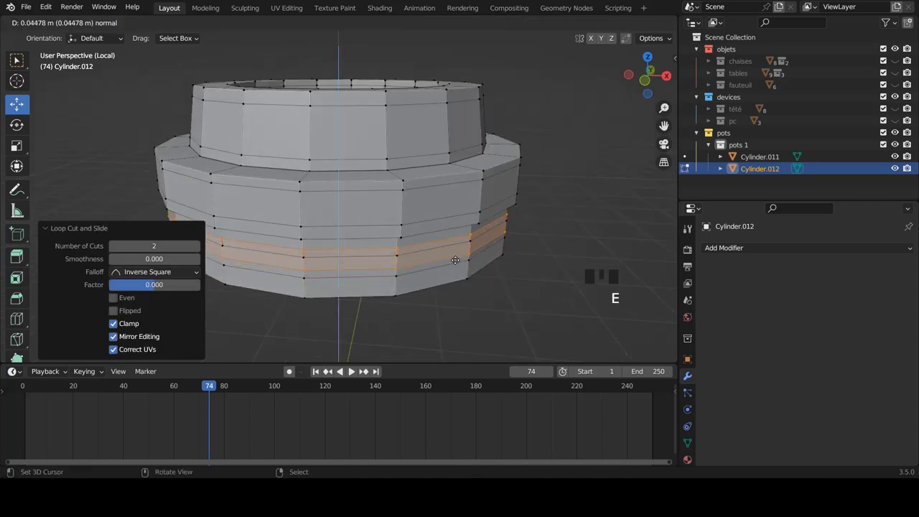
pyautogui.press('s')
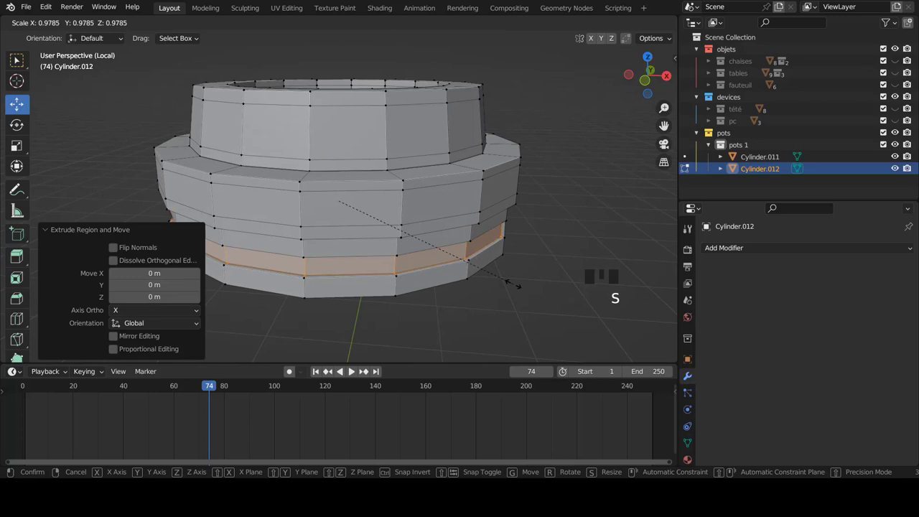
pyautogui.press('e')
pyautogui.press('s')
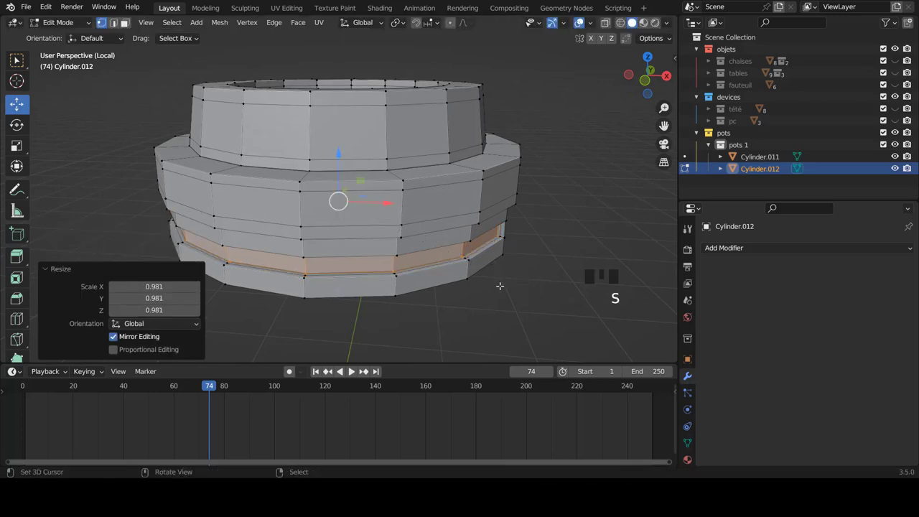
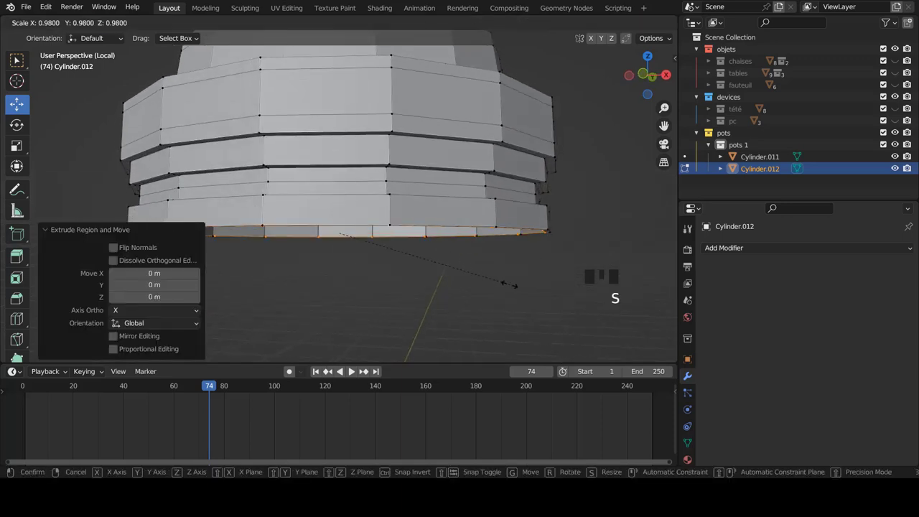
pyautogui.press('e')
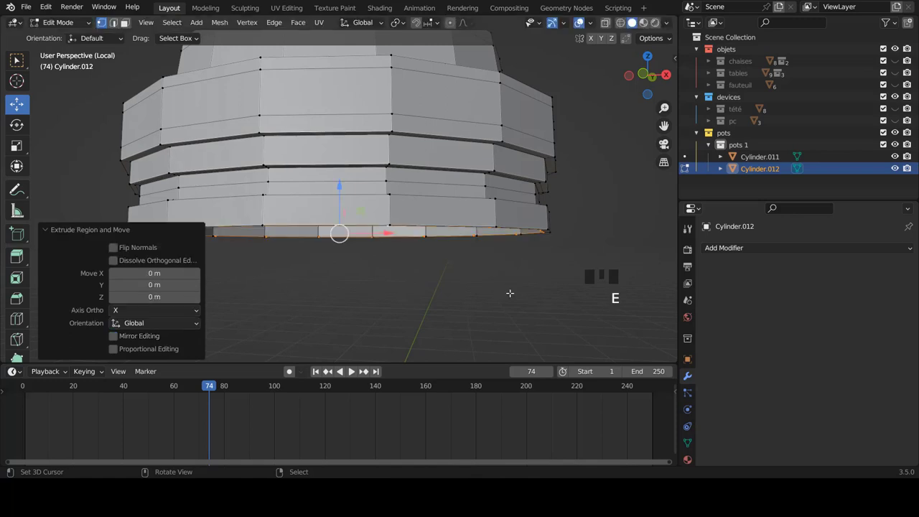
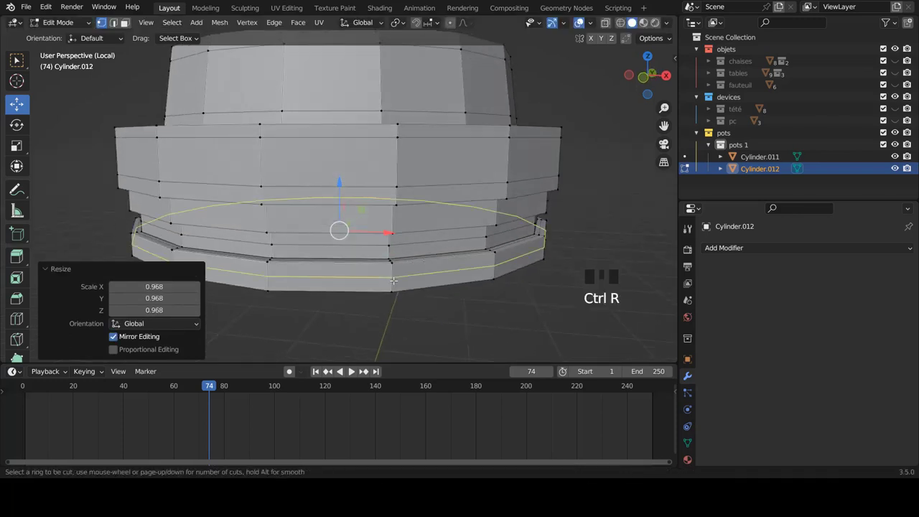
pyautogui.press('s')
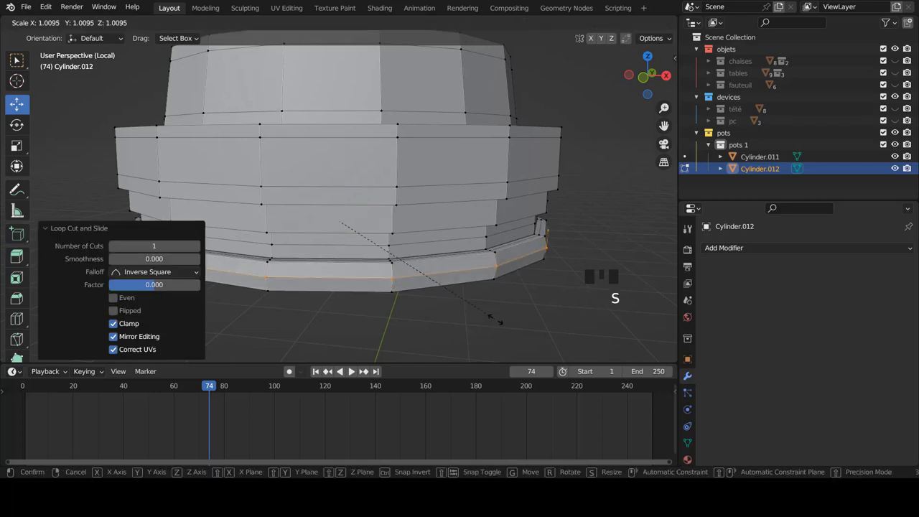
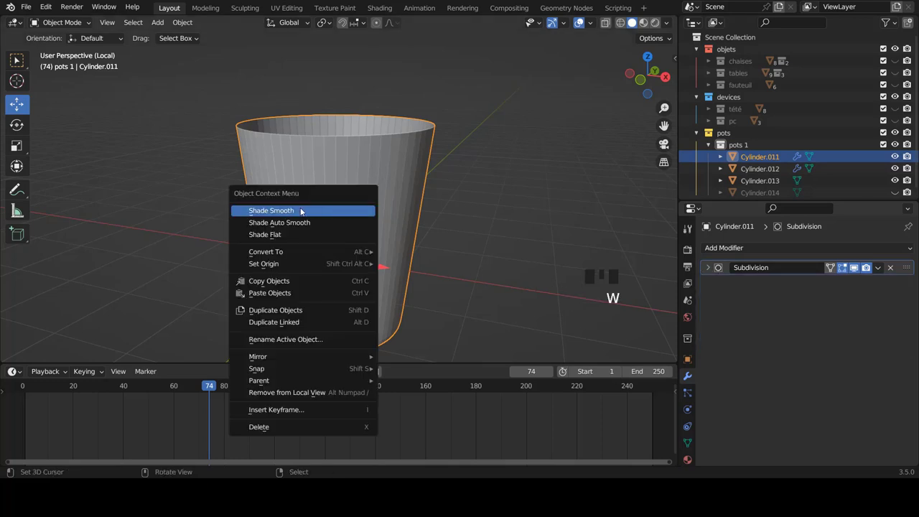
# Apply Shade Smooth to the subdivided tapered cup body
pyautogui.moveTo(349, 206); pyautogui.dragTo(642, 189)
pyautogui.click(894, 193)
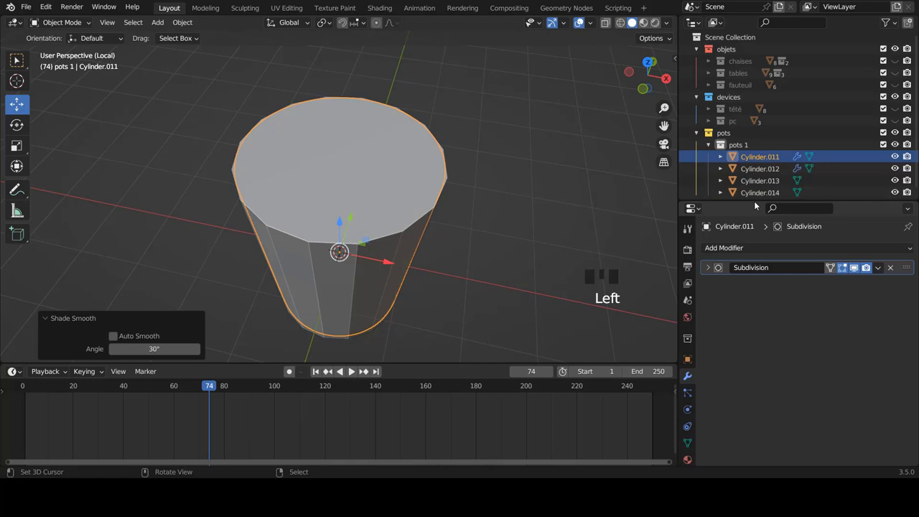
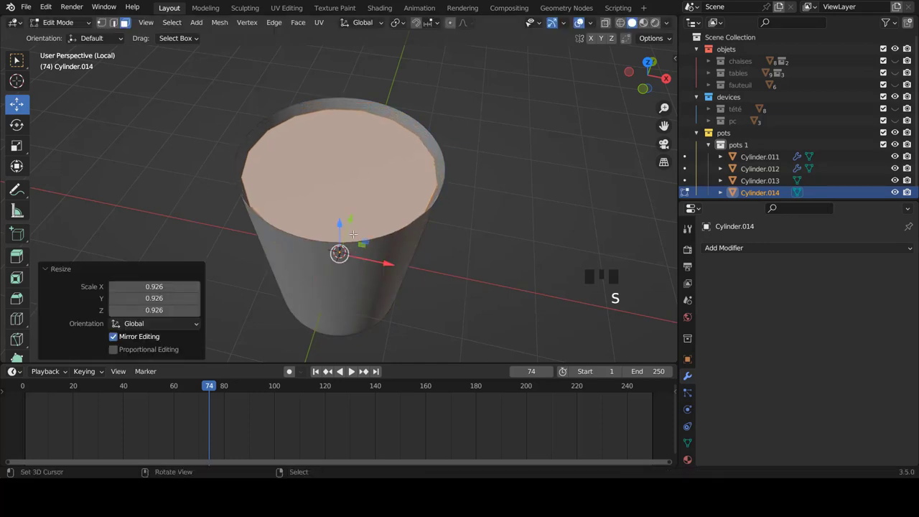
# Raise the disc's top face along Z, shrink it slightly, and inset a border ring
pyautogui.press('s')
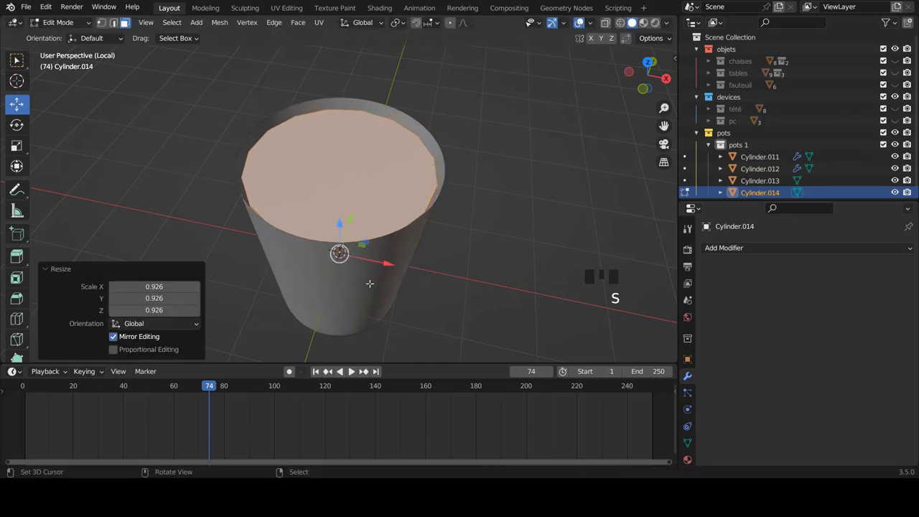
pyautogui.press('g')
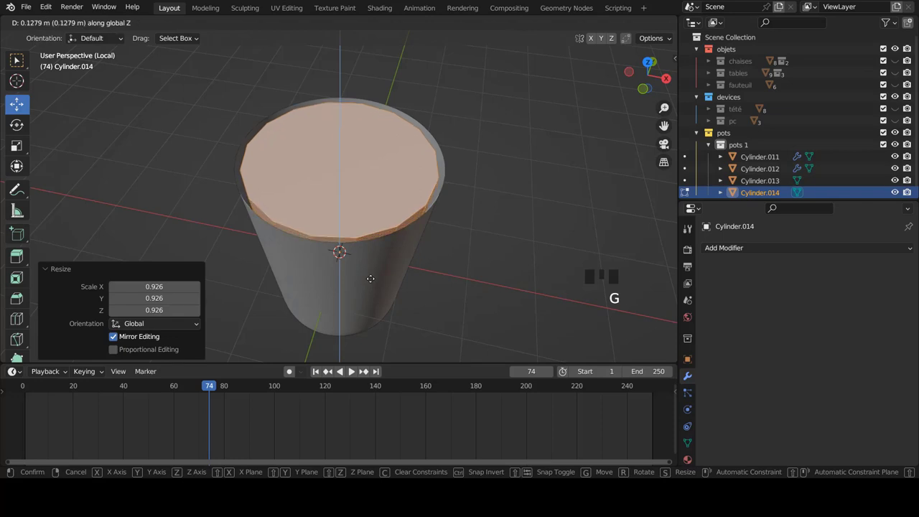
pyautogui.press('s')
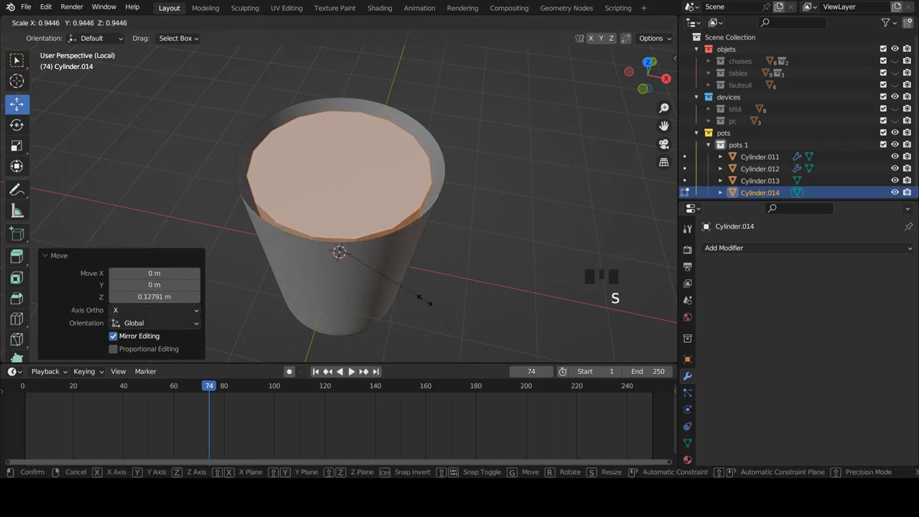
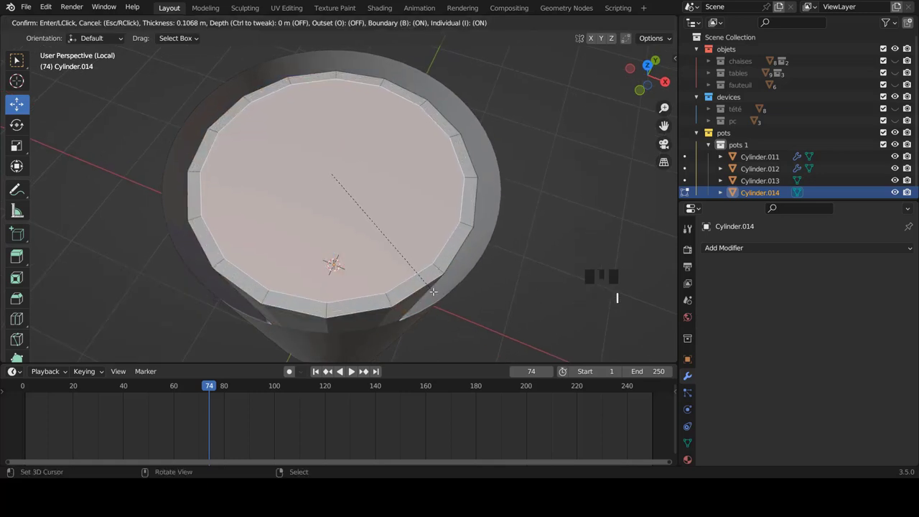
pyautogui.press('i')
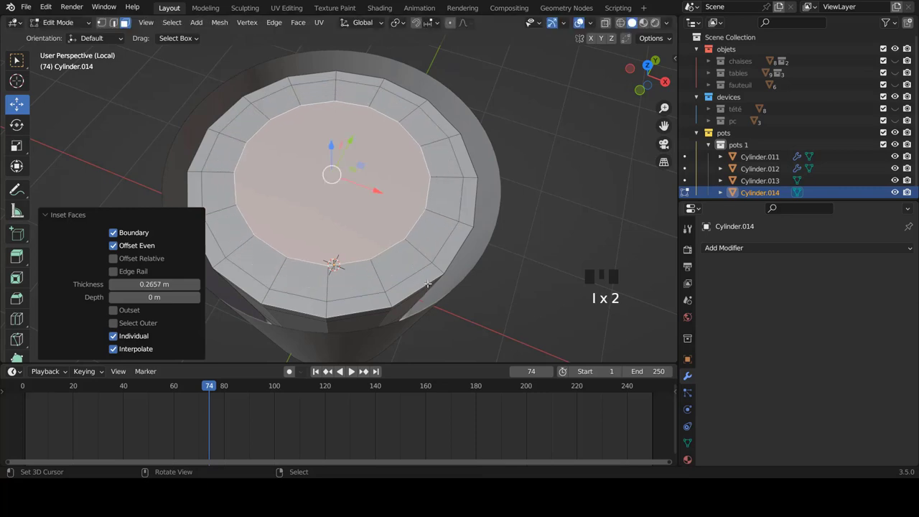
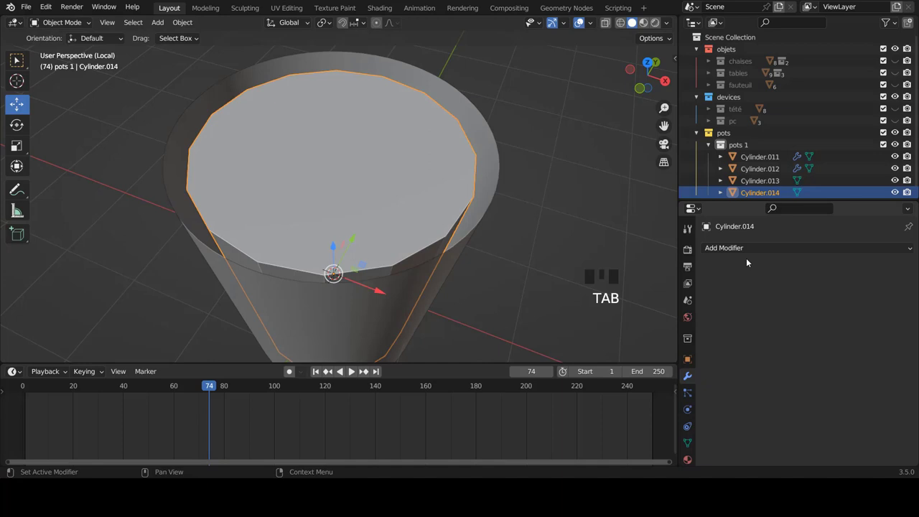
# Shade Cylinder.014 smooth and orbit around the top of the cup
pyautogui.moveTo(750, 251); pyautogui.dragTo(696, 186)
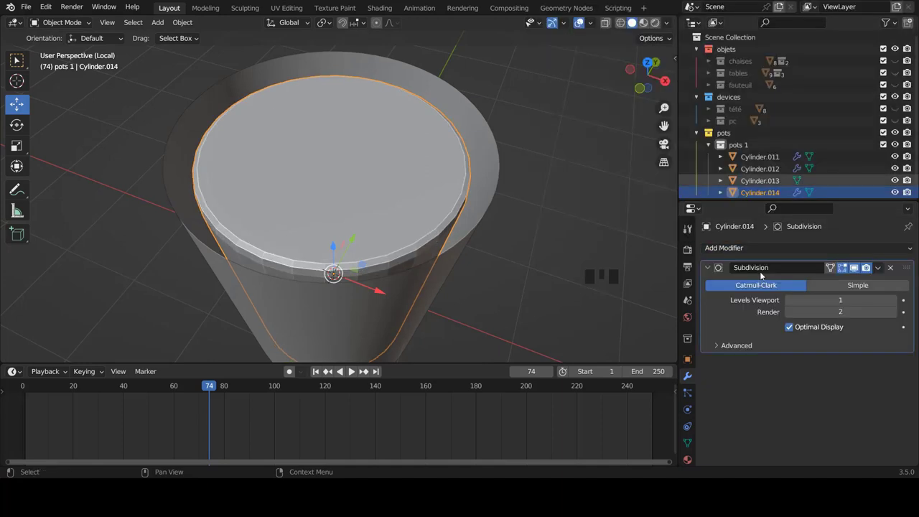
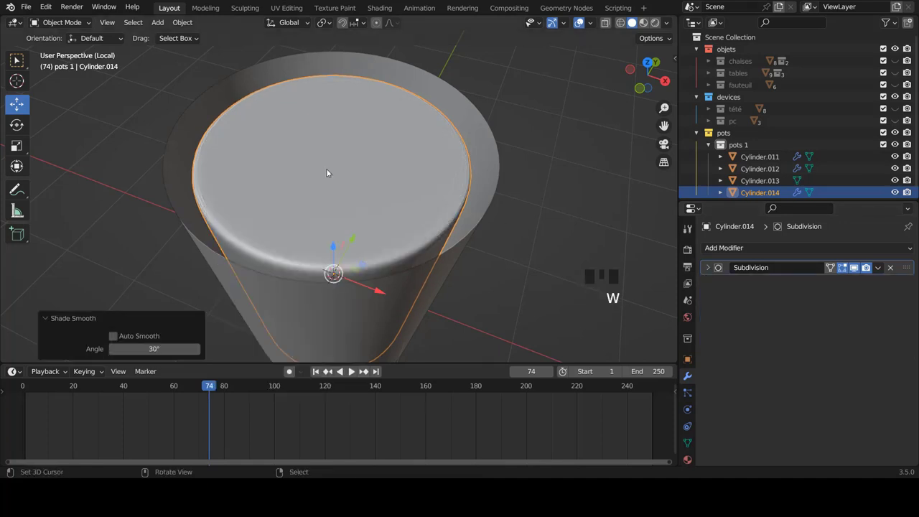
pyautogui.press('a')
pyautogui.scroll(-3)
pyautogui.moveTo(396, 183); pyautogui.dragTo(426, 192)
# Select Cylinder.011 and orbit to inspect inside the cup rim
pyautogui.scroll(3)
pyautogui.rightClick(469, 187)
pyautogui.moveTo(458, 198); pyautogui.dragTo(709, 249)
pyautogui.moveTo(709, 249); pyautogui.dragTo(683, 172)
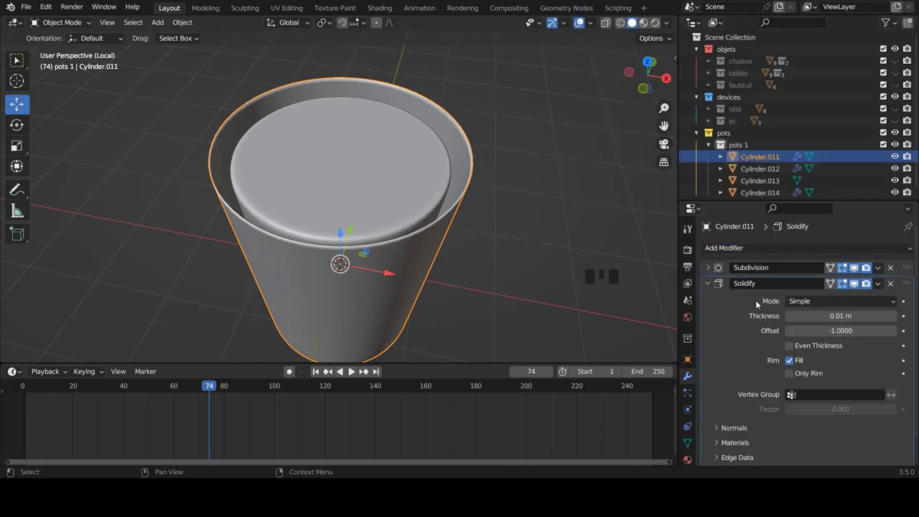
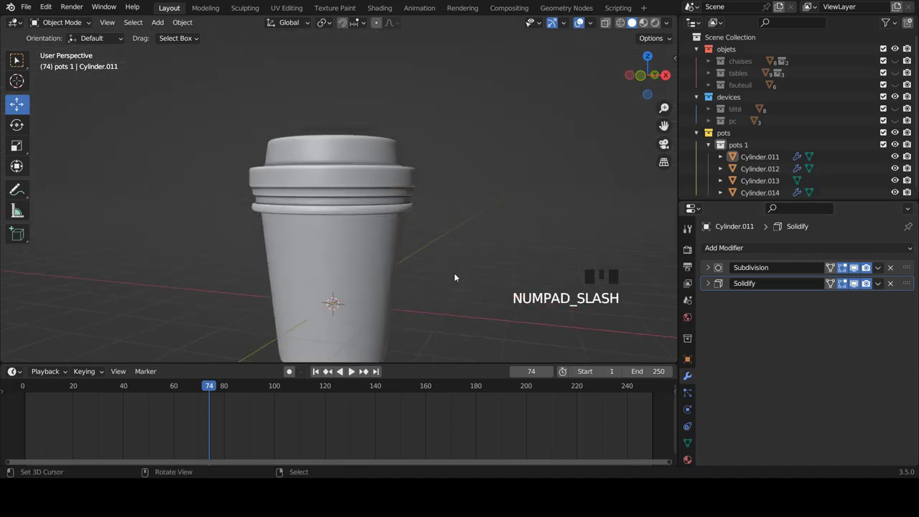
pyautogui.scroll(-3)
pyautogui.middleClick(419, 283)
pyautogui.scroll(3)
pyautogui.rightClick(361, 109)
pyautogui.moveTo(421, 130); pyautogui.dragTo(444, 182)
pyautogui.scroll(3)
pyautogui.moveTo(766, 253); pyautogui.dragTo(406, 198)
pyautogui.scroll(3)
pyautogui.scroll(3)
pyautogui.moveTo(464, 193); pyautogui.dragTo(844, 263)
pyautogui.moveTo(844, 263); pyautogui.dragTo(372, 198)
pyautogui.scroll(3)
pyautogui.moveTo(750, 245); pyautogui.dragTo(329, 189)
pyautogui.middleClick(329, 188)
pyautogui.scroll(3)
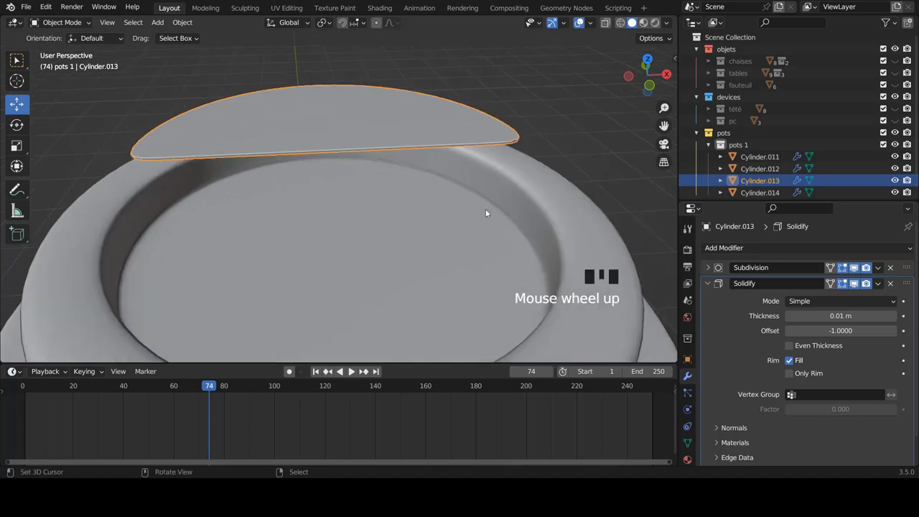
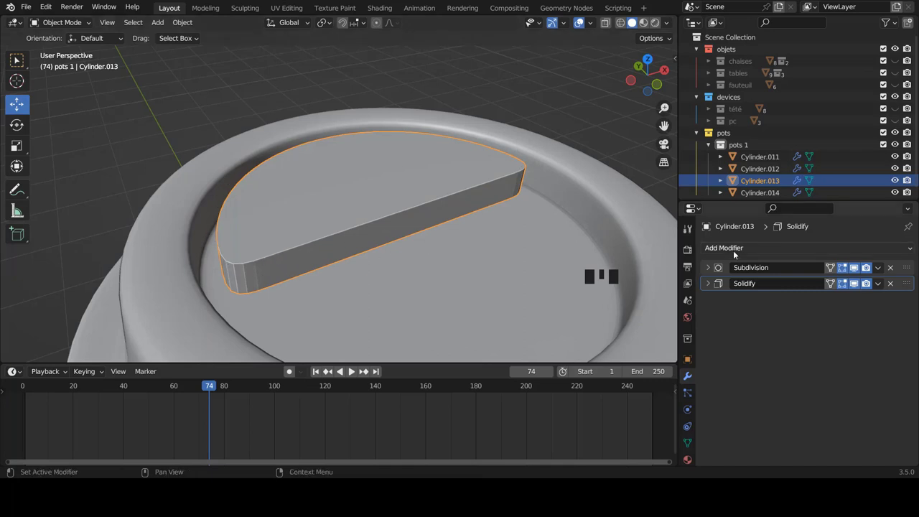
# Bring up the Add Modifier list for the thickened half-disc Cylinder.013
pyautogui.moveTo(736, 250); pyautogui.dragTo(680, 24)
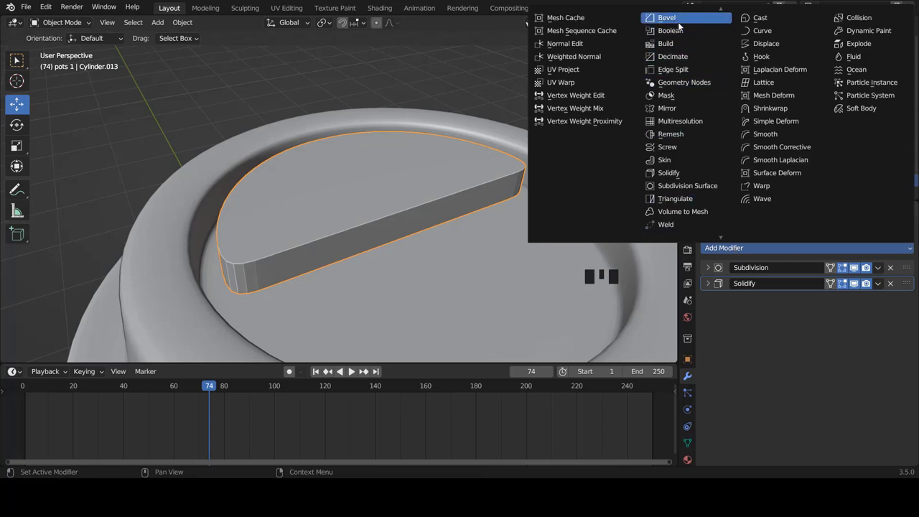
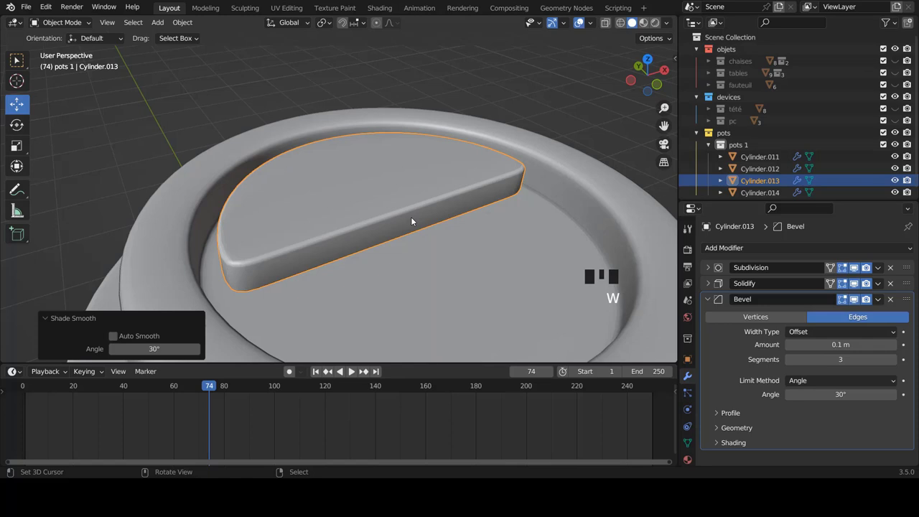
# Add a Bevel modifier to Cylinder.013 and shade it smooth
pyautogui.click(708, 297)
pyautogui.scroll(-3)
pyautogui.moveTo(354, 219); pyautogui.dragTo(353, 239)
# View the lid from the top and start enlarging the half-disc slab
pyautogui.press('KP_7')
pyautogui.scroll(-3)
pyautogui.press('s')
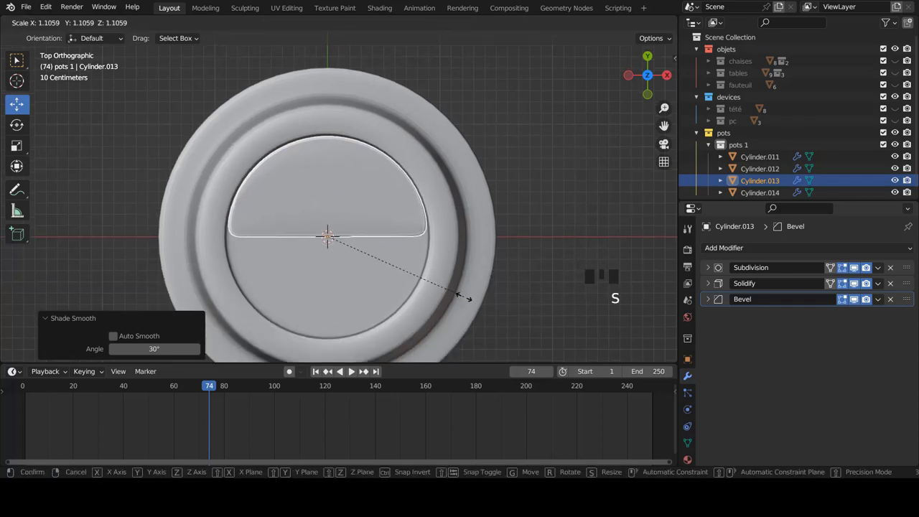
# Pull the slab's straight-edge vertices toward the lid centre, then start resizing the lid pieces
pyautogui.scroll(-3)
pyautogui.scroll(3)
pyautogui.press('Tab')
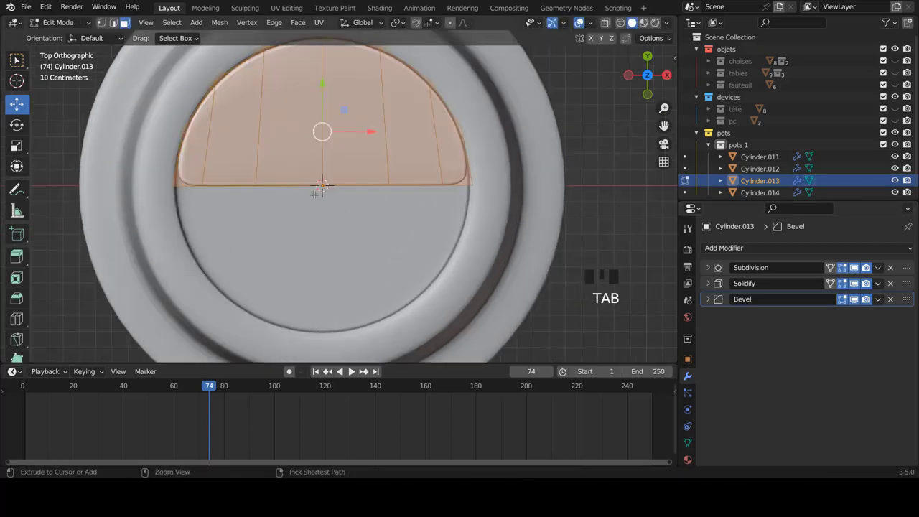
pyautogui.press('ctrl+Tab')
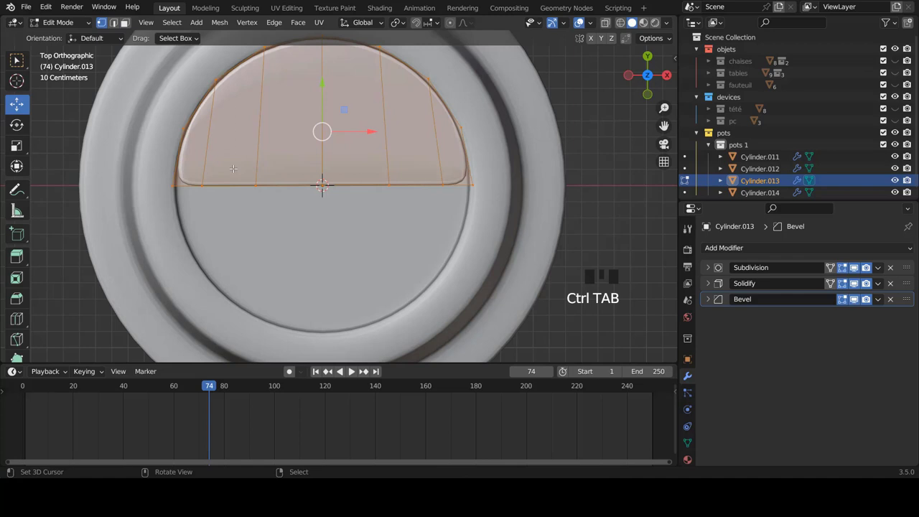
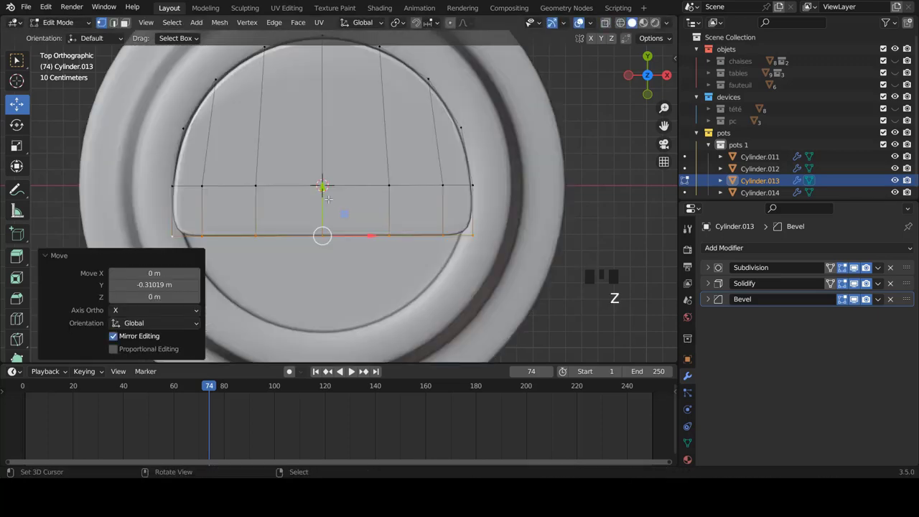
pyautogui.press('s')
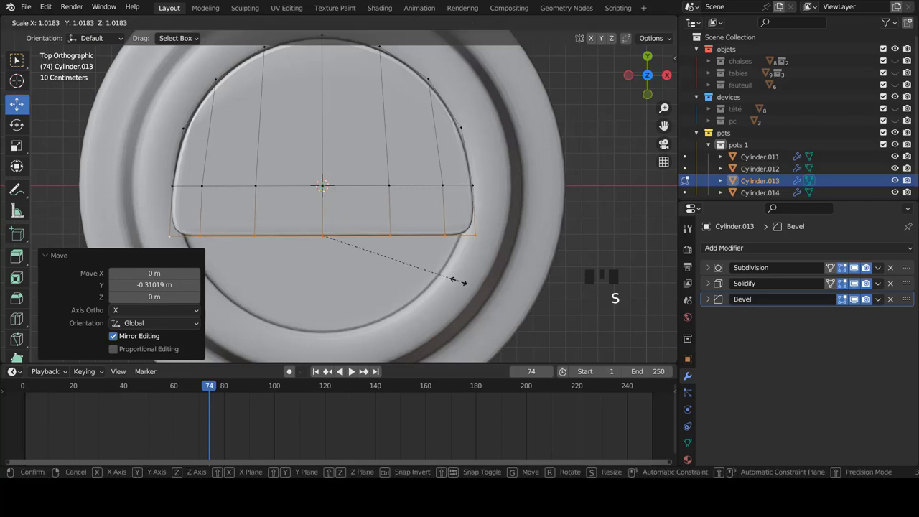
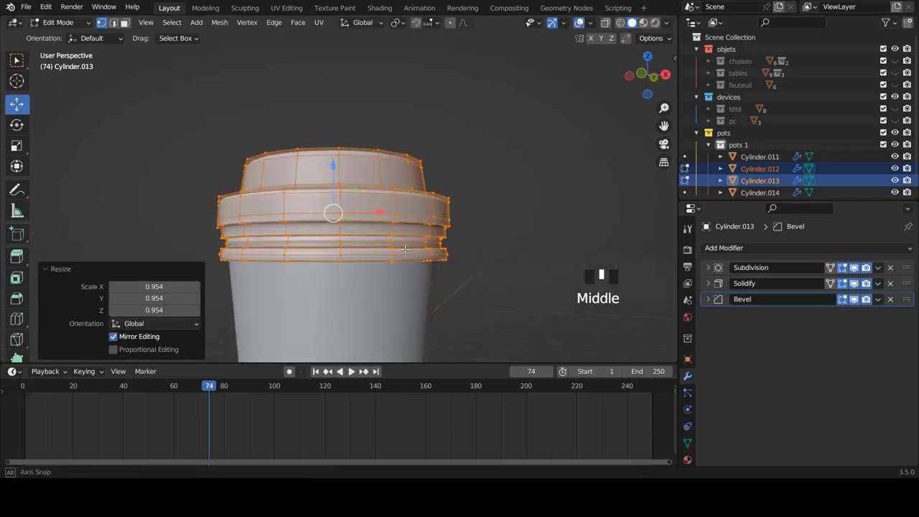
# Confirm the 0.954 scale on both lid pieces and look down on the lid top
pyautogui.press('Tab')
pyautogui.press('a')
pyautogui.scroll(-3)
pyautogui.middleClick(361, 173)
pyautogui.scroll(3)
pyautogui.scroll(-3)
pyautogui.moveTo(365, 235); pyautogui.dragTo(395, 274)
pyautogui.press('KP_7')
# Select the lid ring Cylinder.012 and enter Edit Mode on it
pyautogui.moveTo(388, 267); pyautogui.dragTo(360, 224)
pyautogui.scroll(-3)
pyautogui.middleClick(335, 230)
pyautogui.scroll(3)
pyautogui.rightClick(342, 235)
pyautogui.scroll(3)
pyautogui.press('Tab')
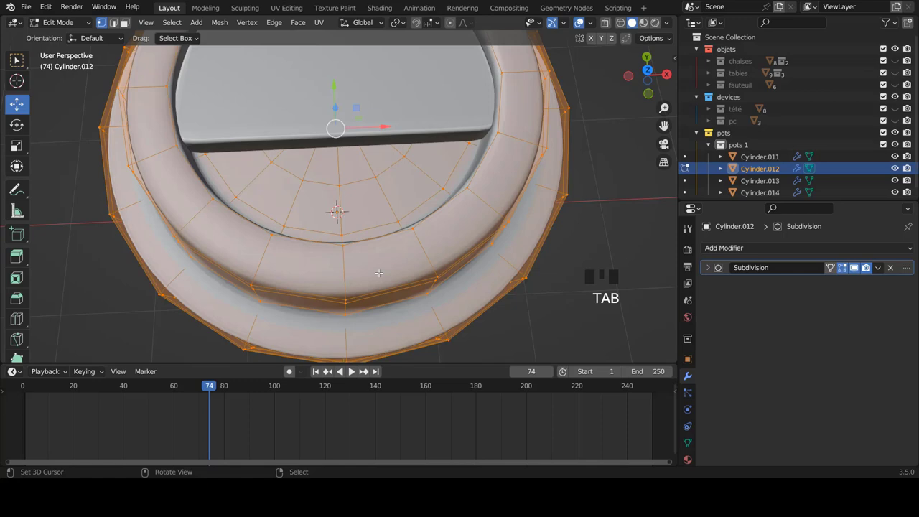
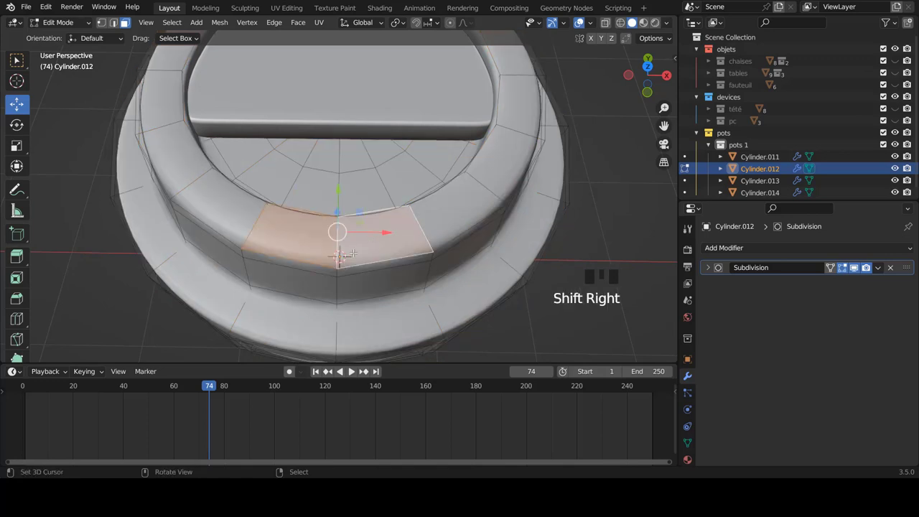
# Extrude two lid-ring faces in place, shrink them to 0.822, and extrude again for the recess
pyautogui.scroll(3)
pyautogui.press('e')
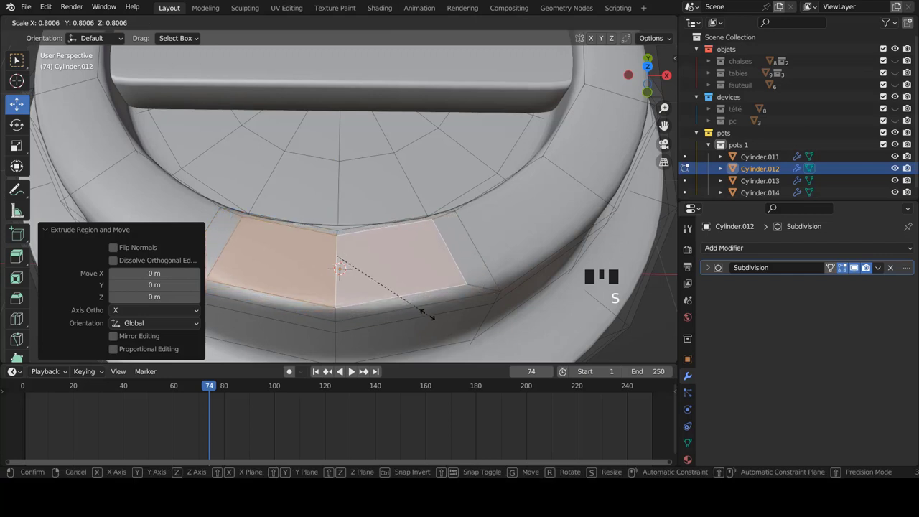
pyautogui.press('e')
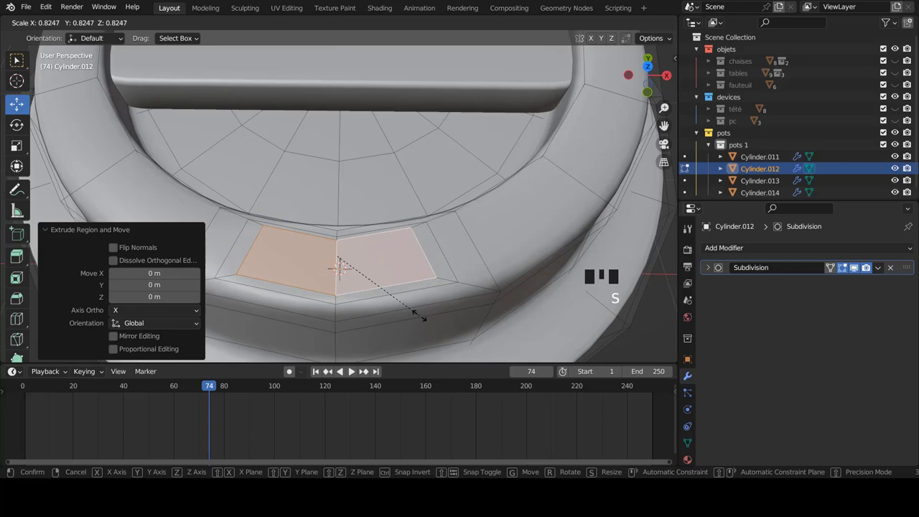
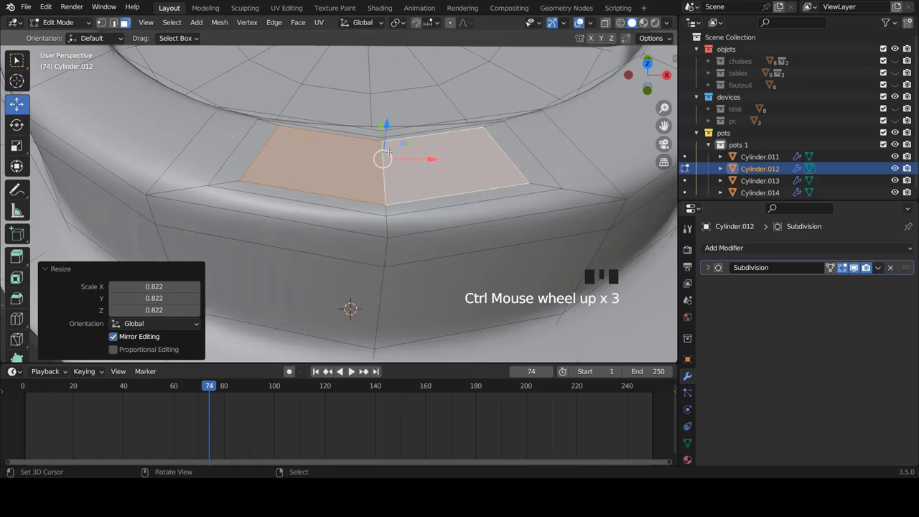
pyautogui.press('e')
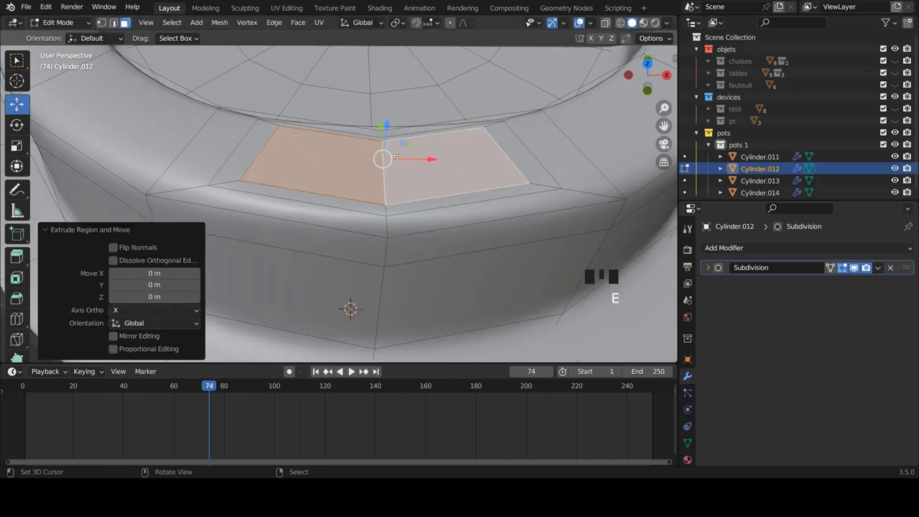
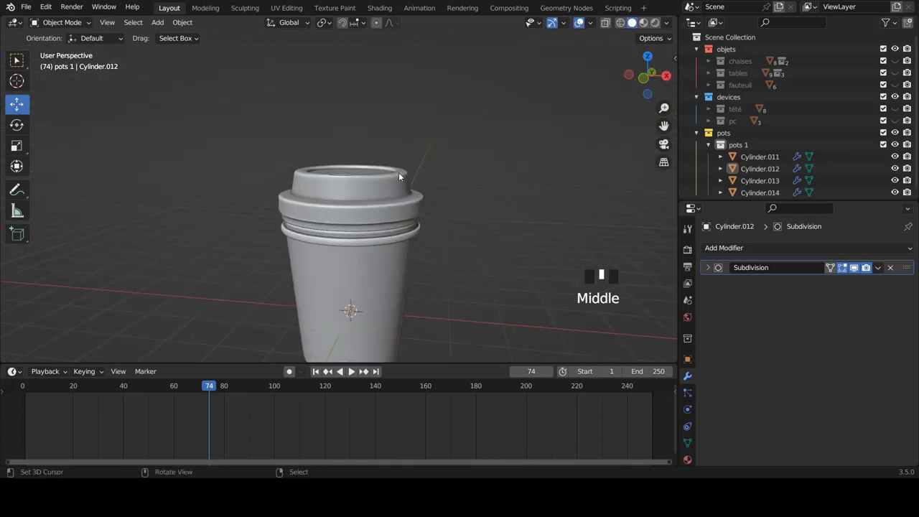
# Orbit around the finished cup to check the lid and its opening
pyautogui.scroll(-3)
pyautogui.moveTo(433, 188); pyautogui.dragTo(328, 193)
pyautogui.scroll(-3)
pyautogui.moveTo(351, 180); pyautogui.dragTo(430, 225)
pyautogui.scroll(3)
# Collapse pots 1 and bring up the pots collection's options to add a new collection
pyautogui.click(709, 148)
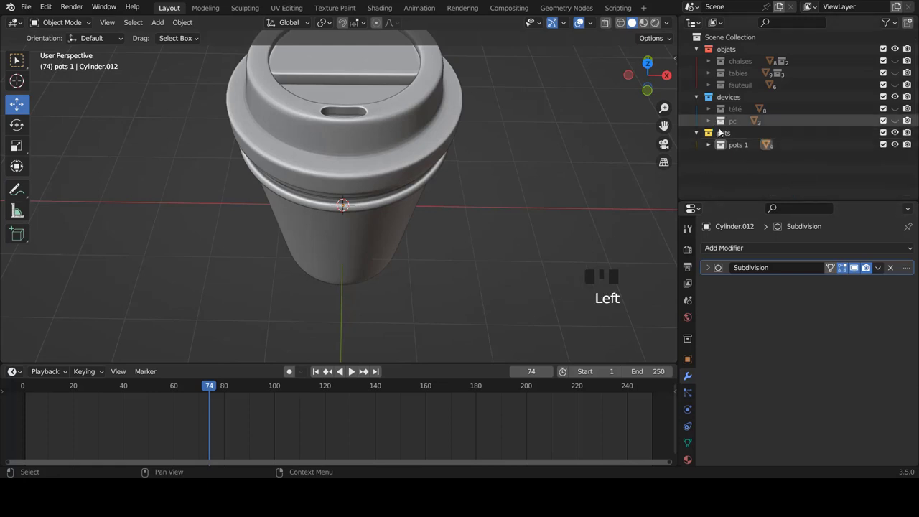
pyautogui.click(726, 132)
pyautogui.rightClick(729, 133)
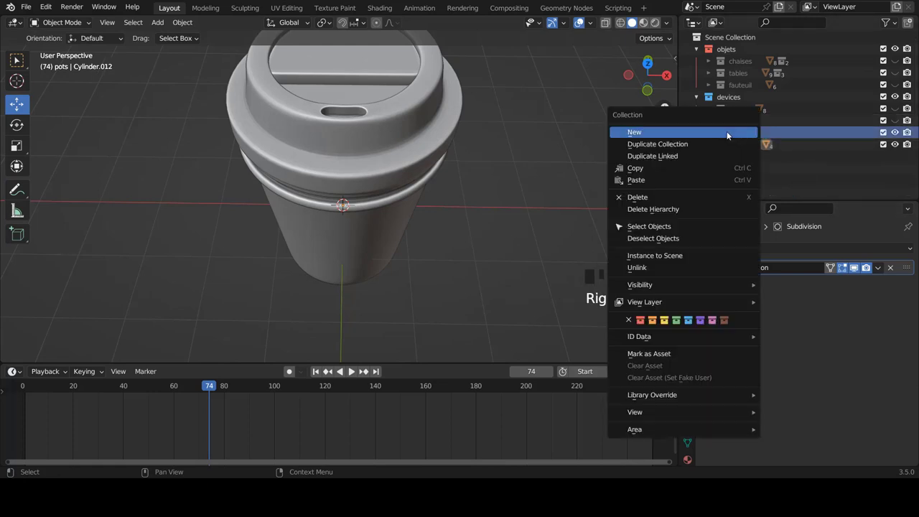